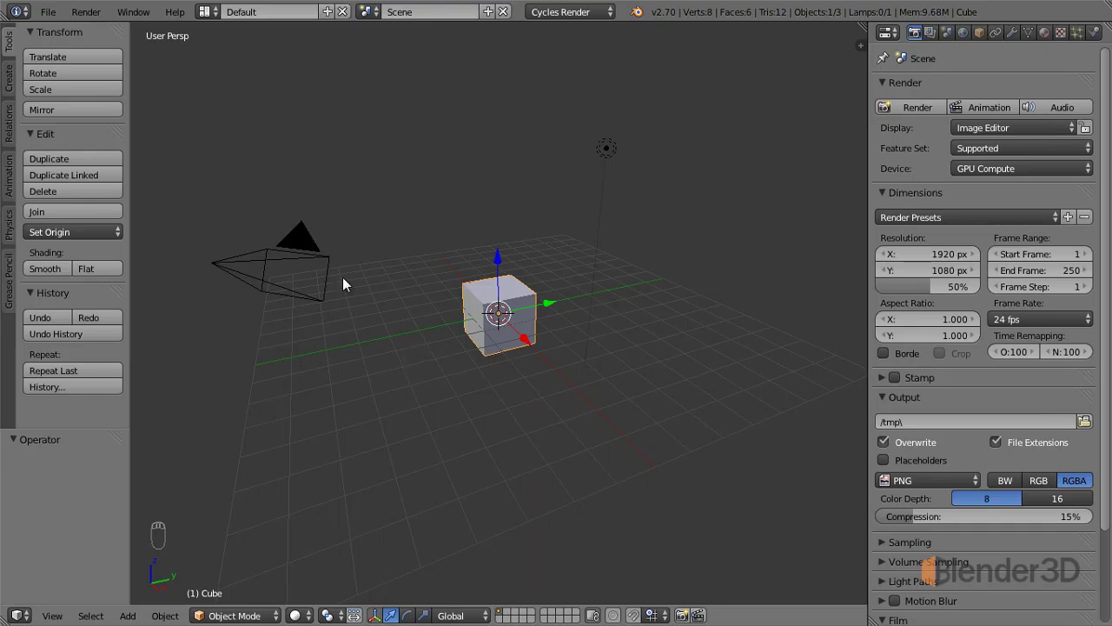
- Delete the default camera and lamp, leaving only the cube in the scene
drag(304, 228, 617, 153)
key(x)
drag(538, 287, 13, 82)
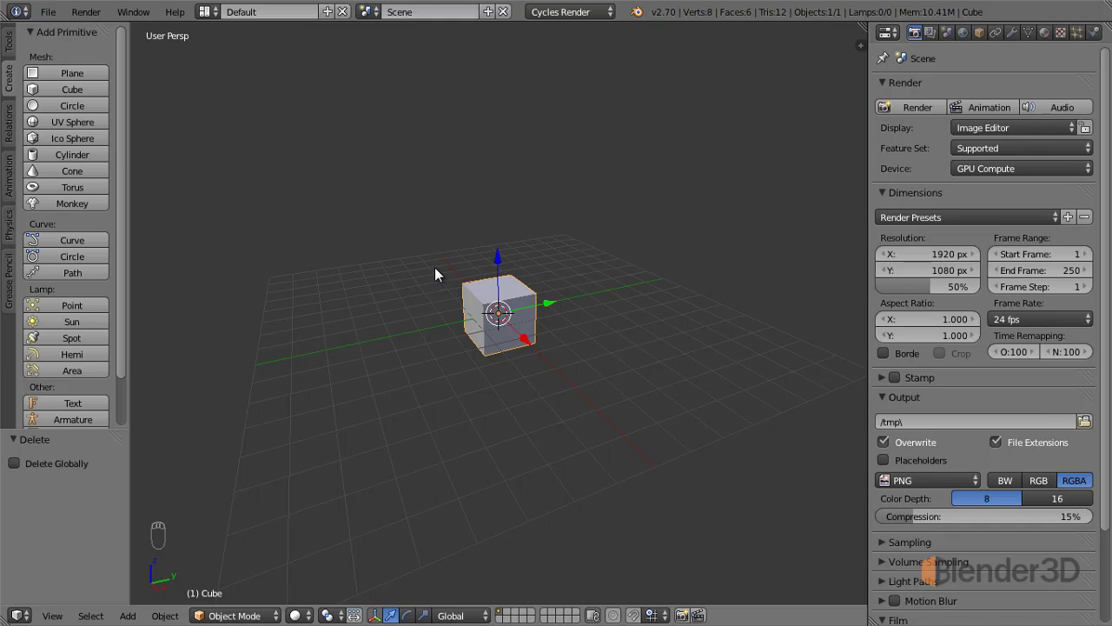
- Add a UV sphere and move it to the left of the cube
click(350, 335)
key(shift+a)
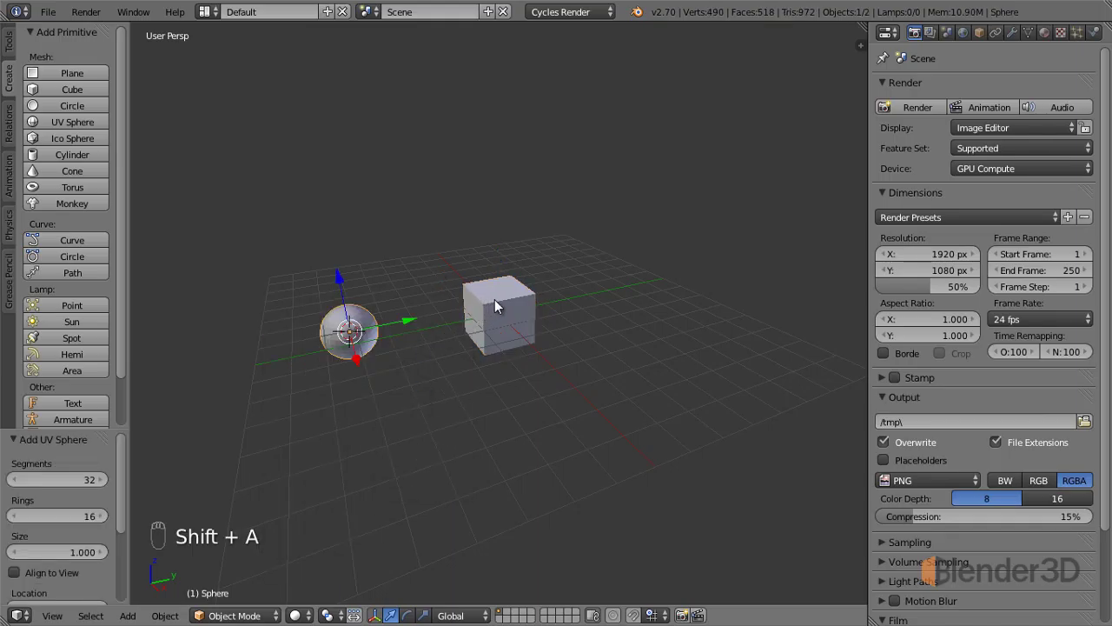
drag(502, 303, 446, 323)
drag(446, 323, 518, 309)
- Select the cube and enter Edit Mode on its mesh
right_click(518, 310)
key(Tab)
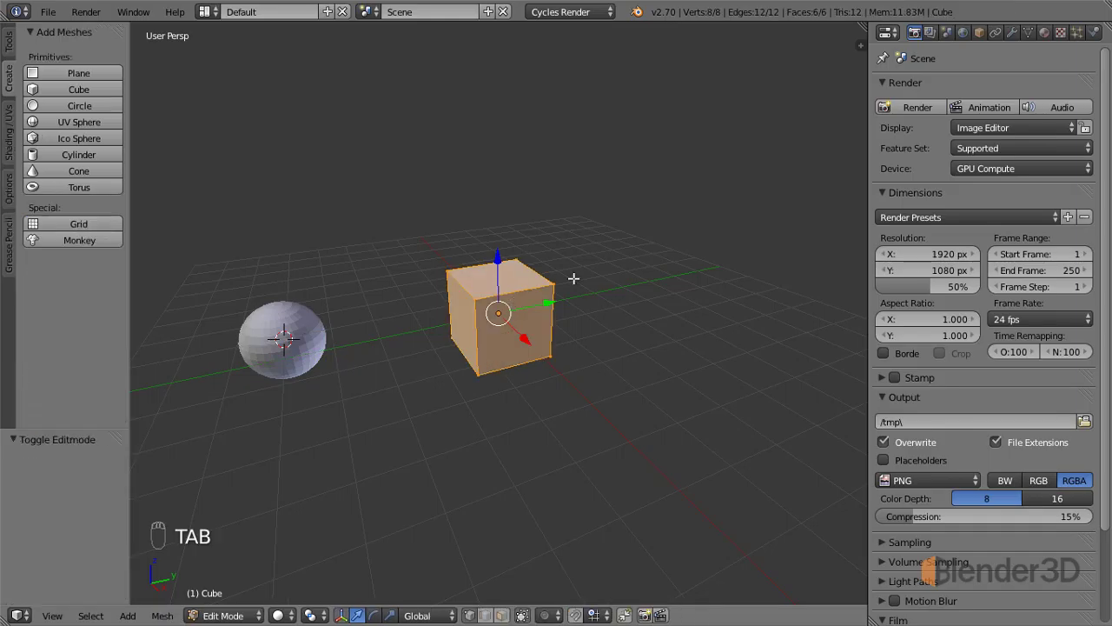
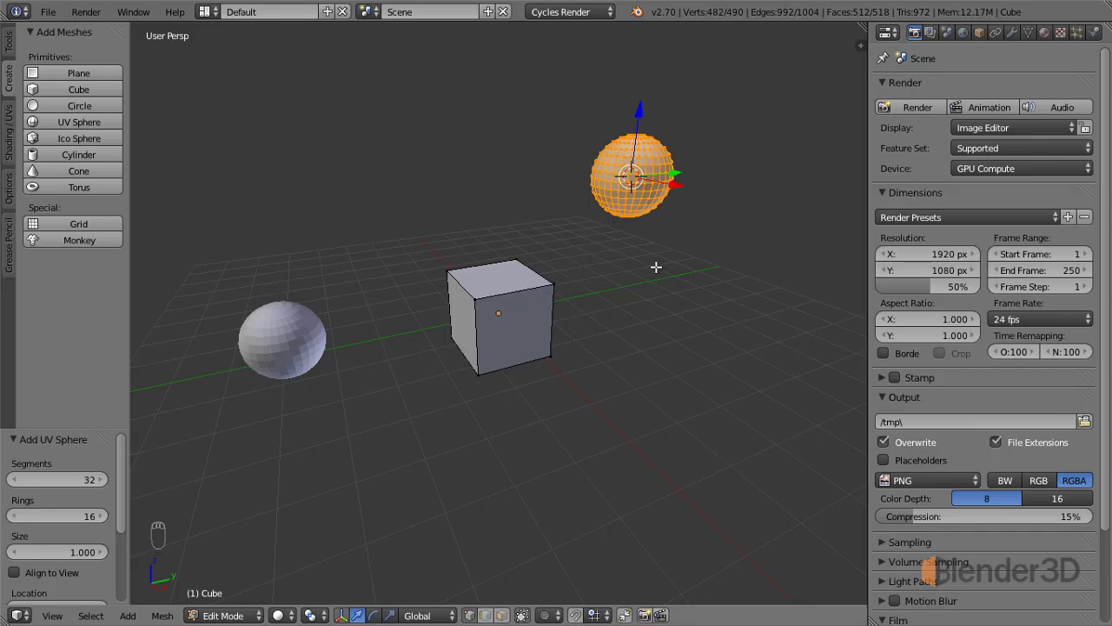
- Return from Edit Mode to Object Mode after adding the sphere inside the cube's mesh
key(Tab)
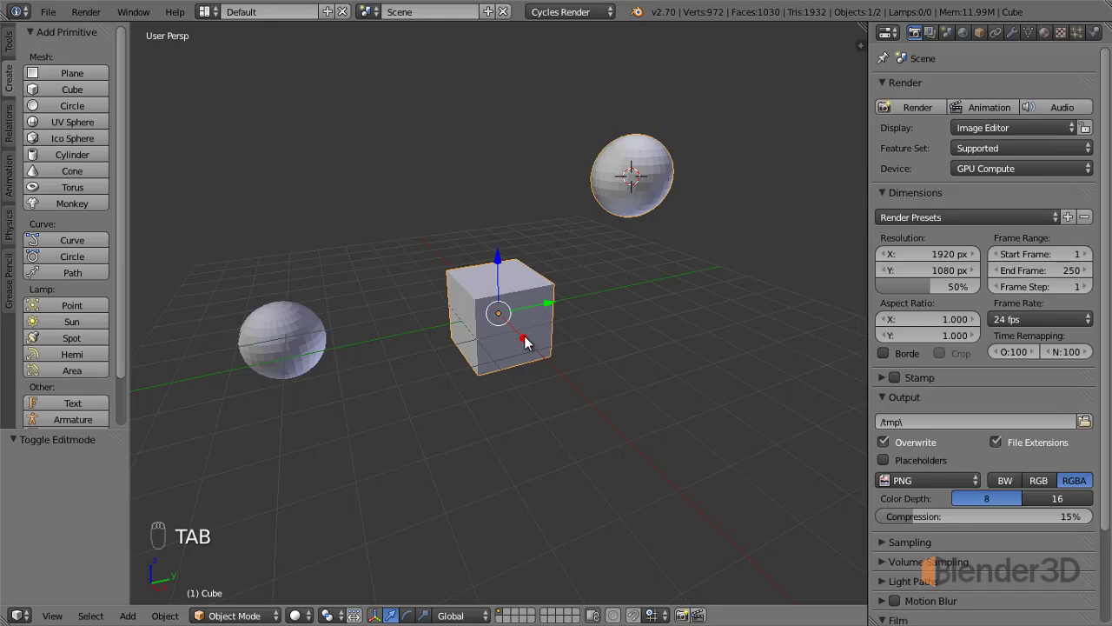
drag(287, 339, 233, 598)
drag(515, 295, 666, 163)
drag(666, 163, 591, 253)
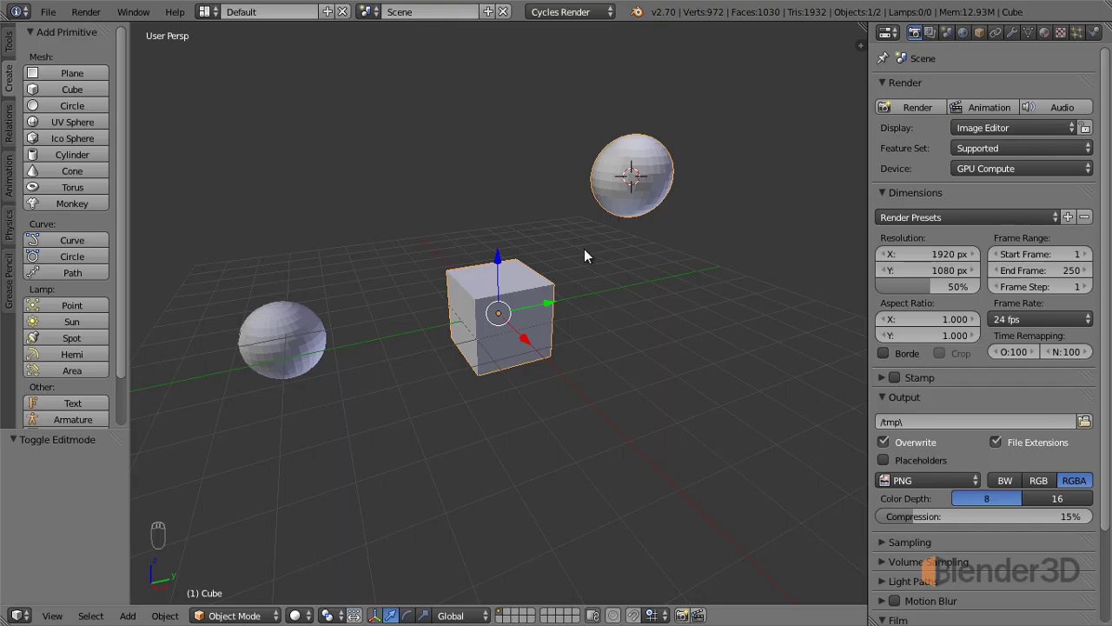
key(Tab)
key(a)
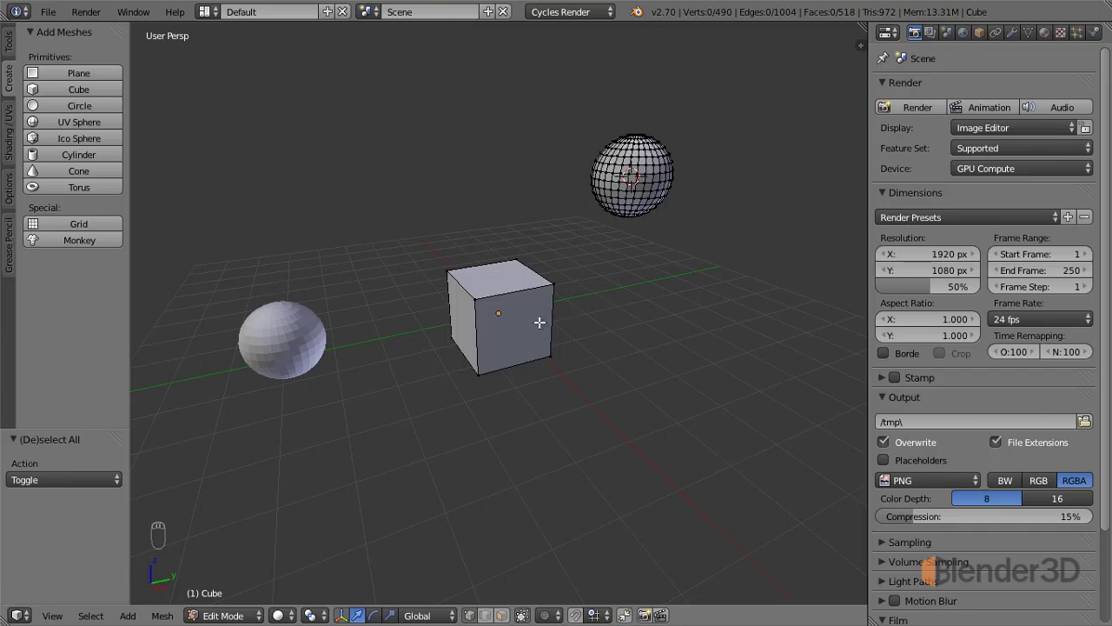
key(Tab)
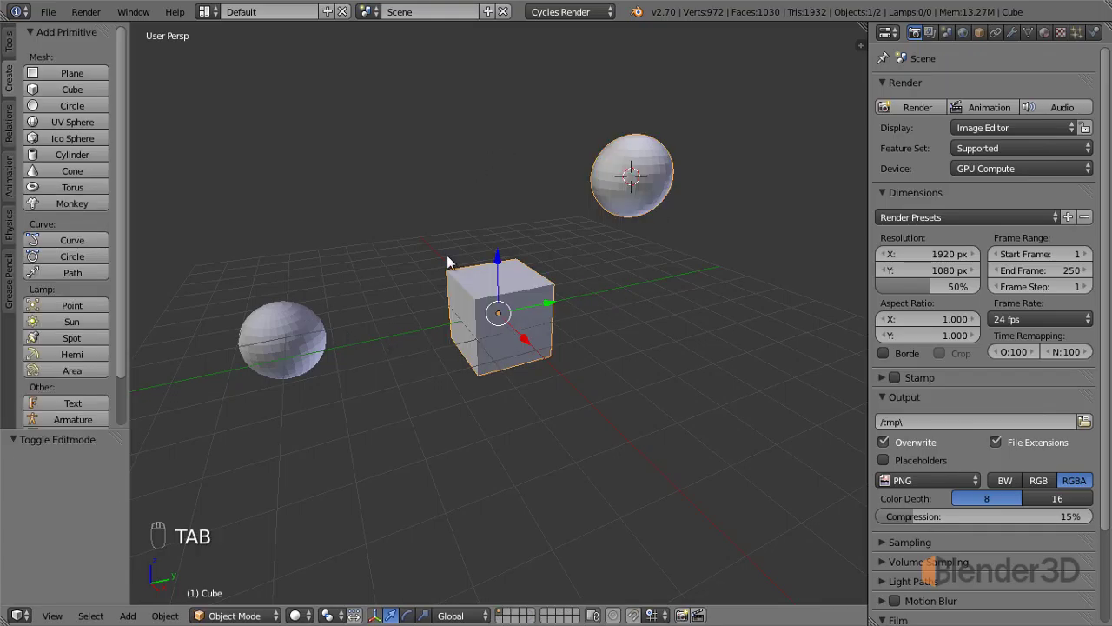
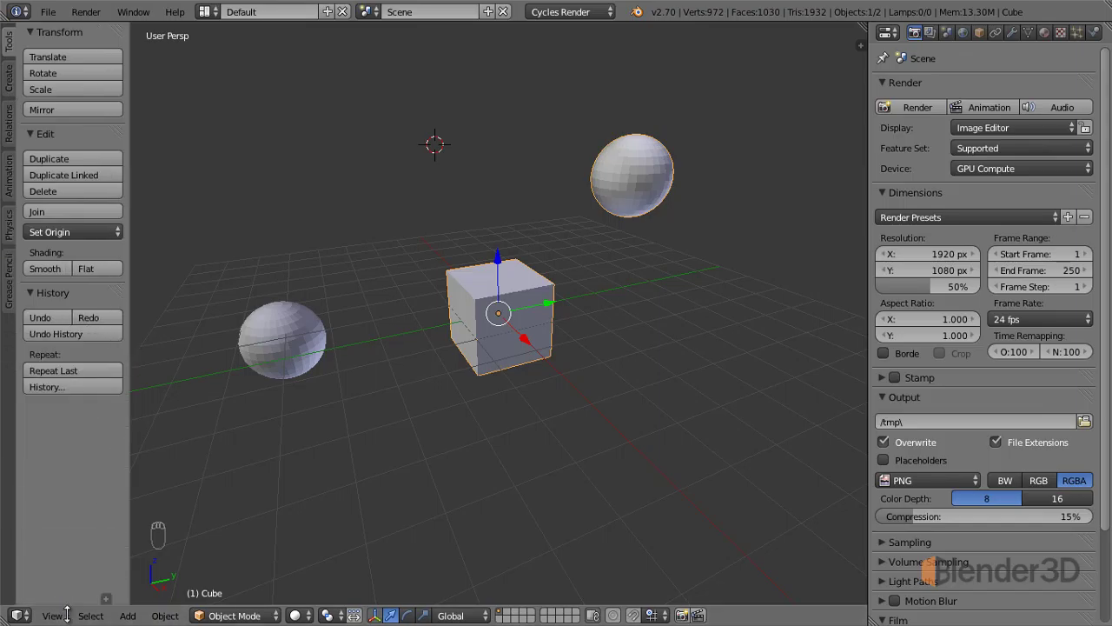
- Add a new cube at upper left, shrink its radius slightly and tilt it at an angle
drag(107, 582, 398, 257)
key(shift+a)
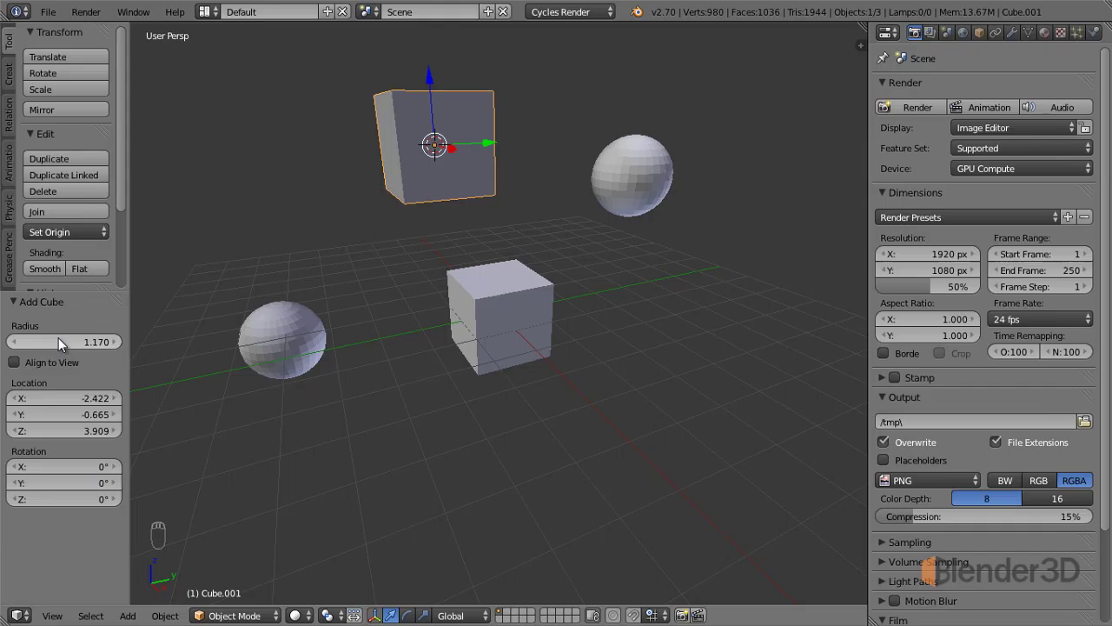
drag(54, 403, 72, 421)
drag(63, 422, 65, 476)
drag(61, 470, 55, 331)
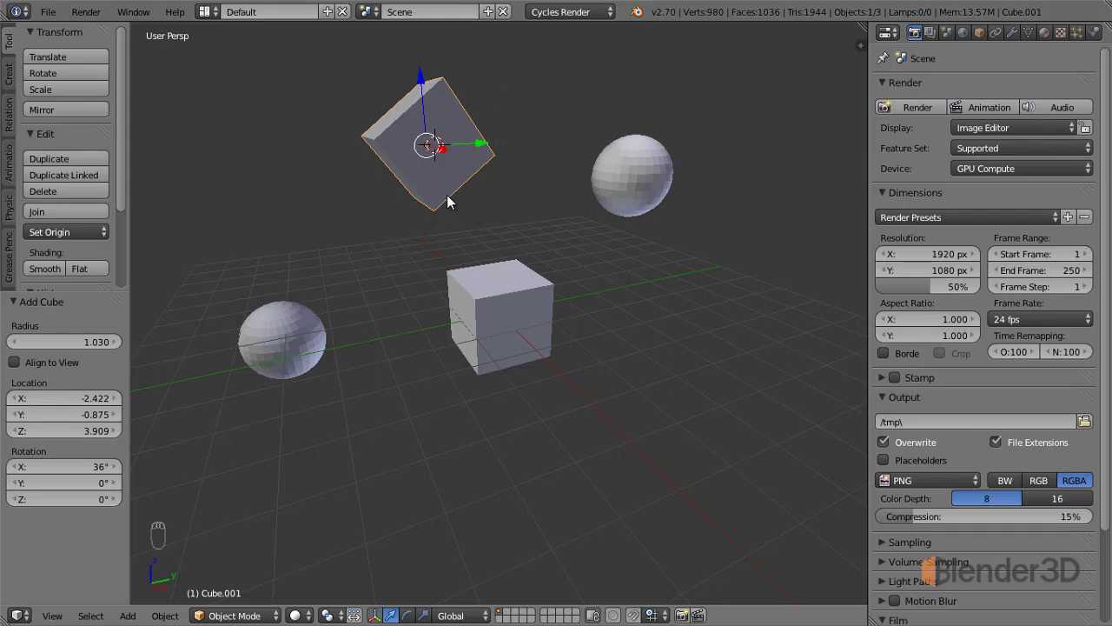
- Enter Edit Mode on the new tilted cube's mesh
key(Tab)
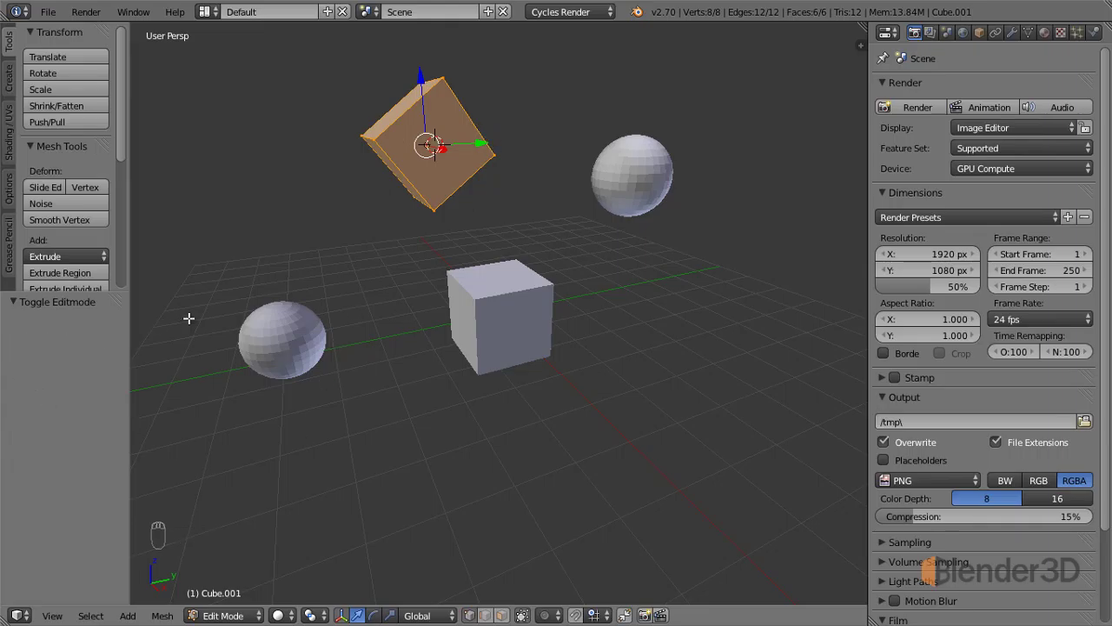
- Remove the tilted cube's geometry and add a fresh upright cube at upper left
key(ctrl+z)
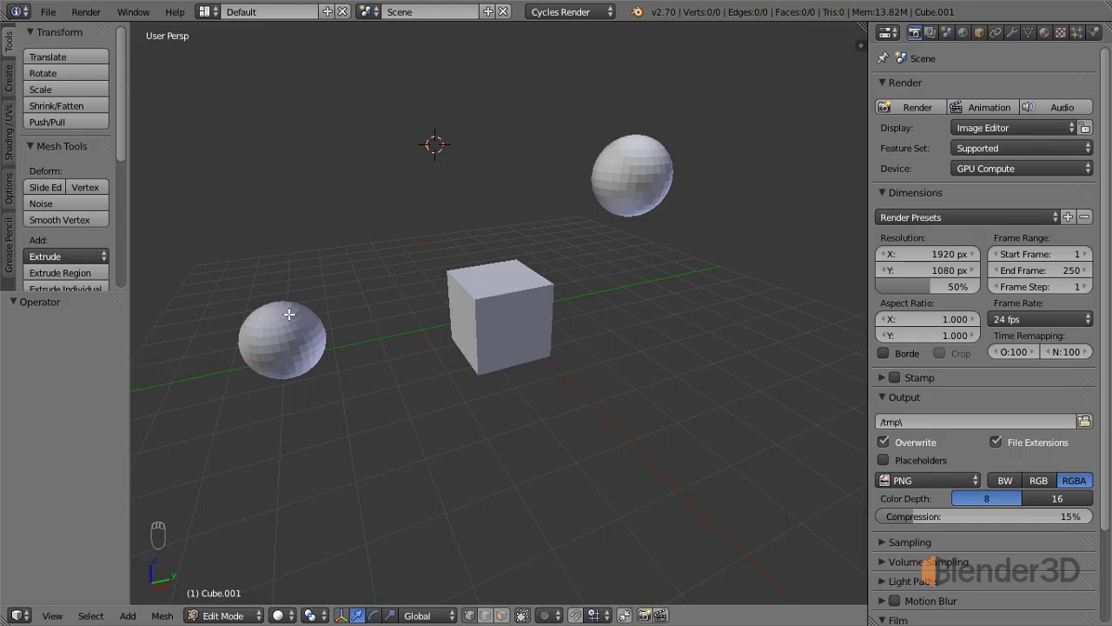
key(shift+a)
key(Tab)
key(shift+a)
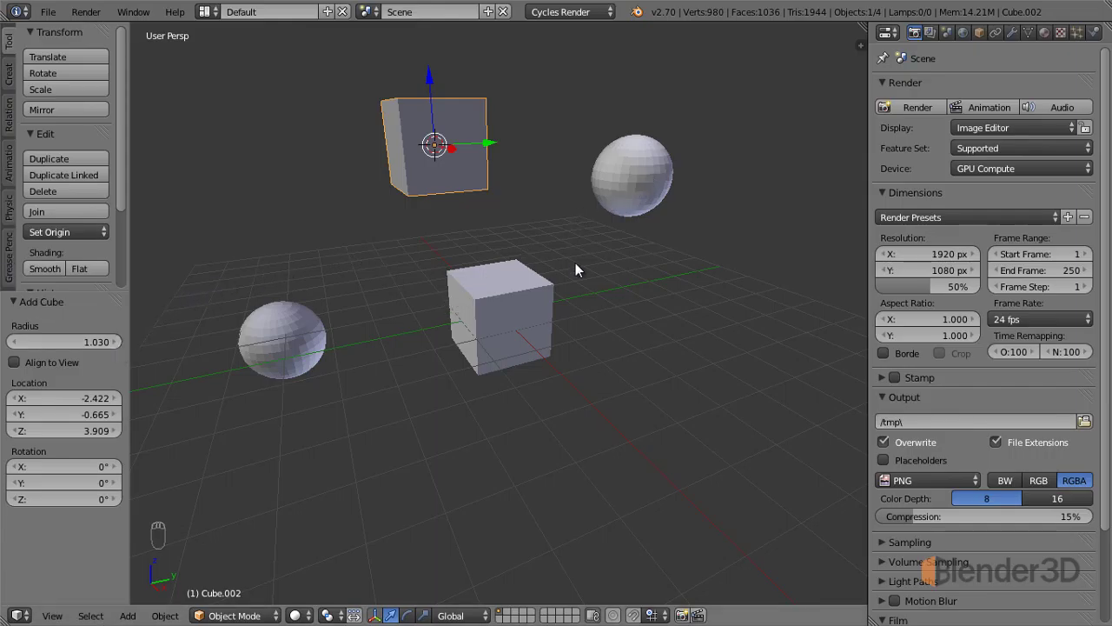
- Shift the upright cube slightly sideways and enter Edit Mode on its mesh
key(F6)
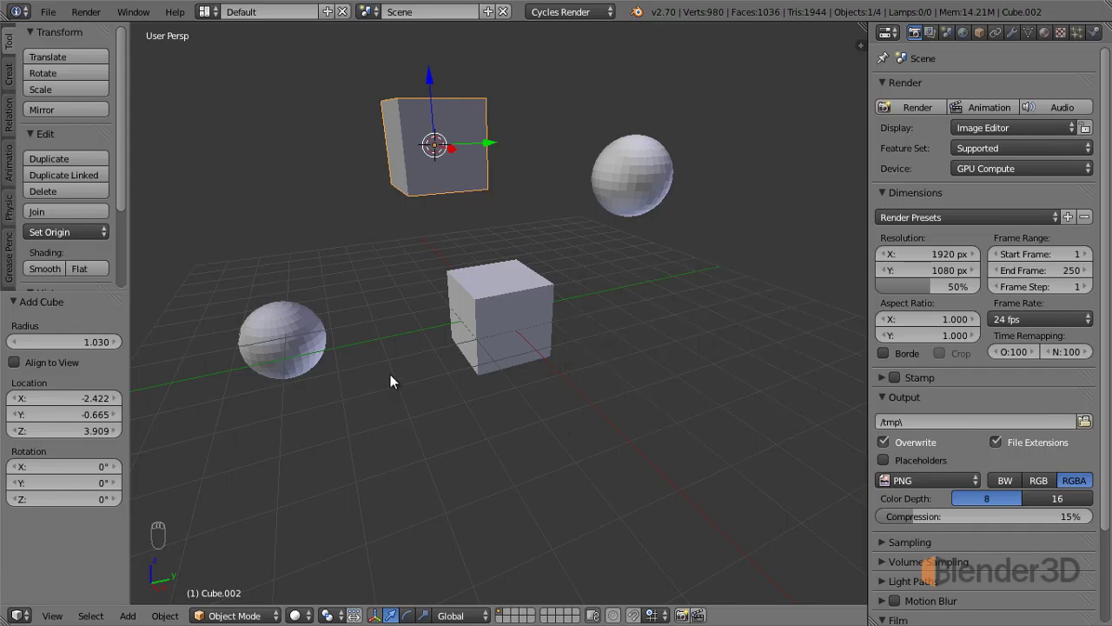
key(g)
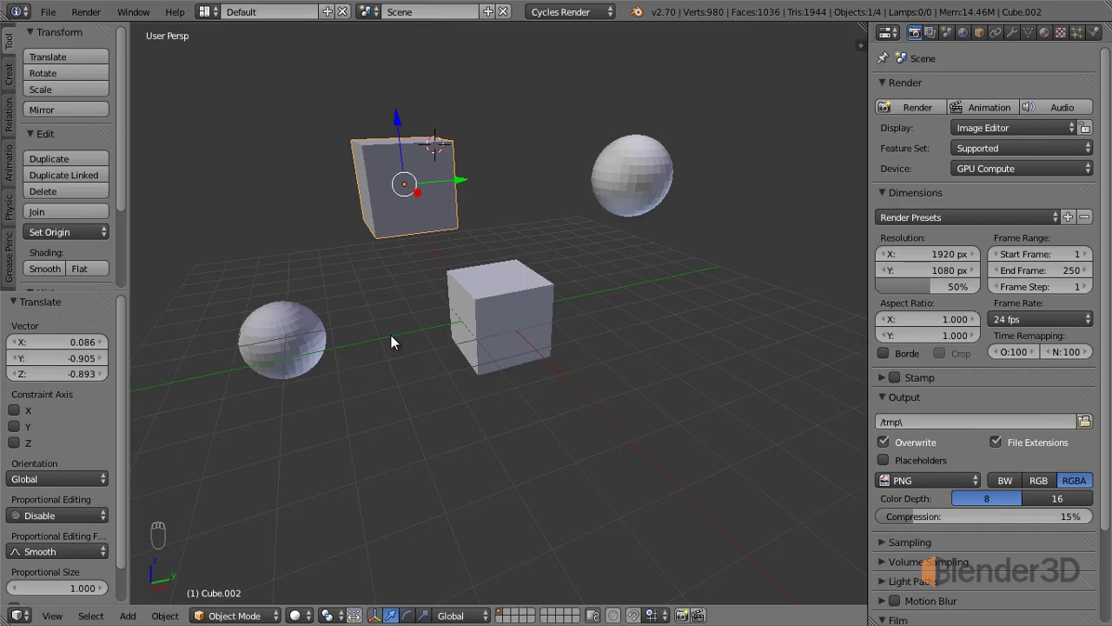
key(F6)
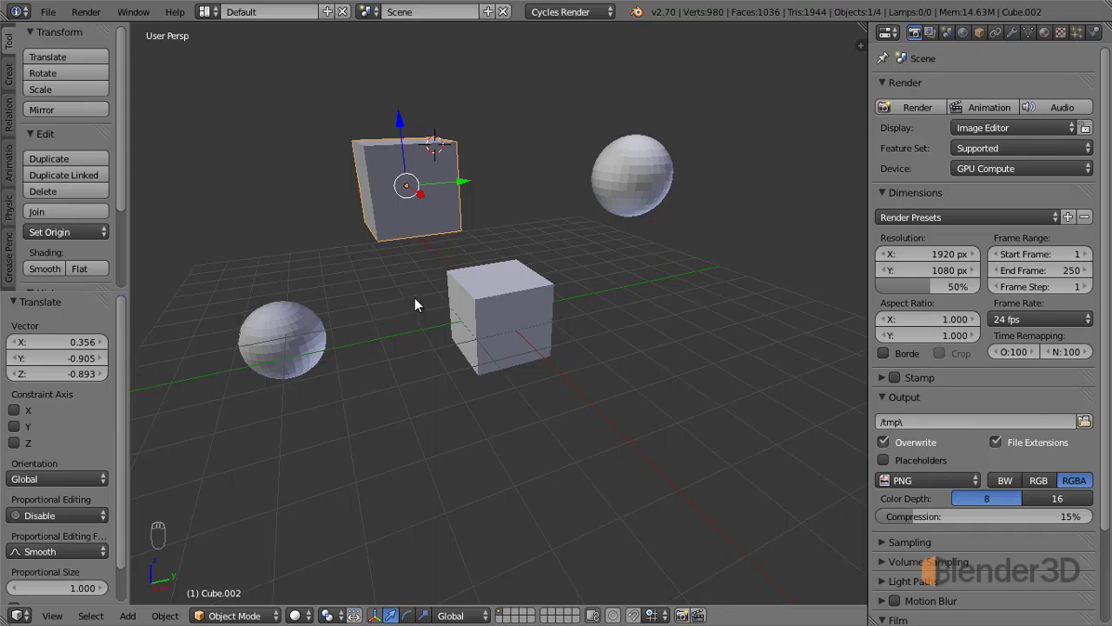
key(Tab)
- Bevel the cube's edges with a small bevel amount
key(ctrl+b)
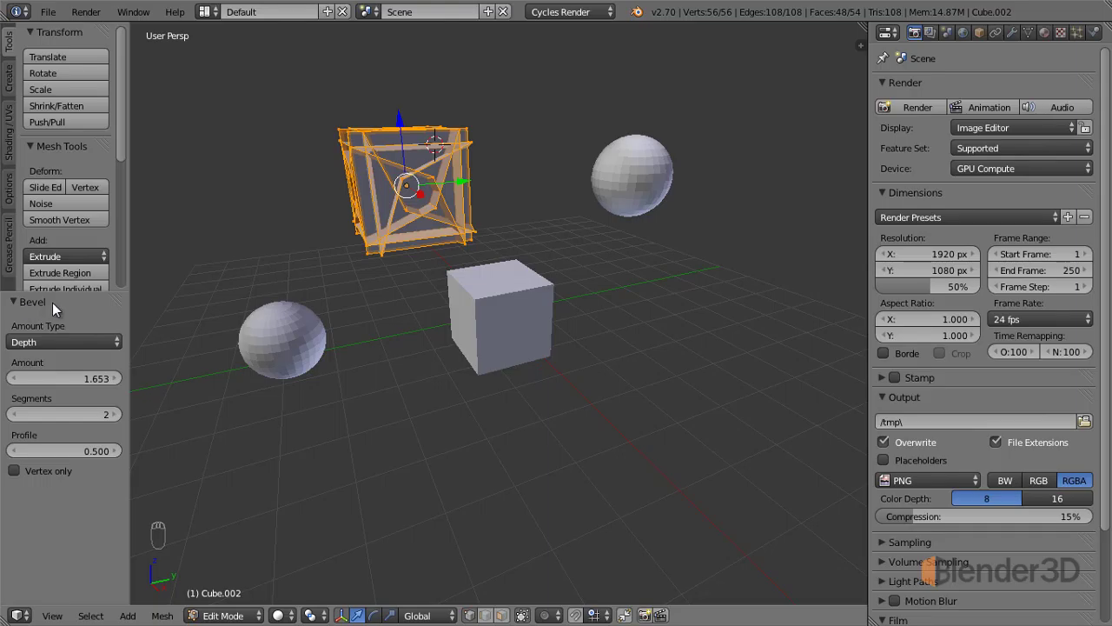
drag(84, 389, 67, 386)
click(21, 382)
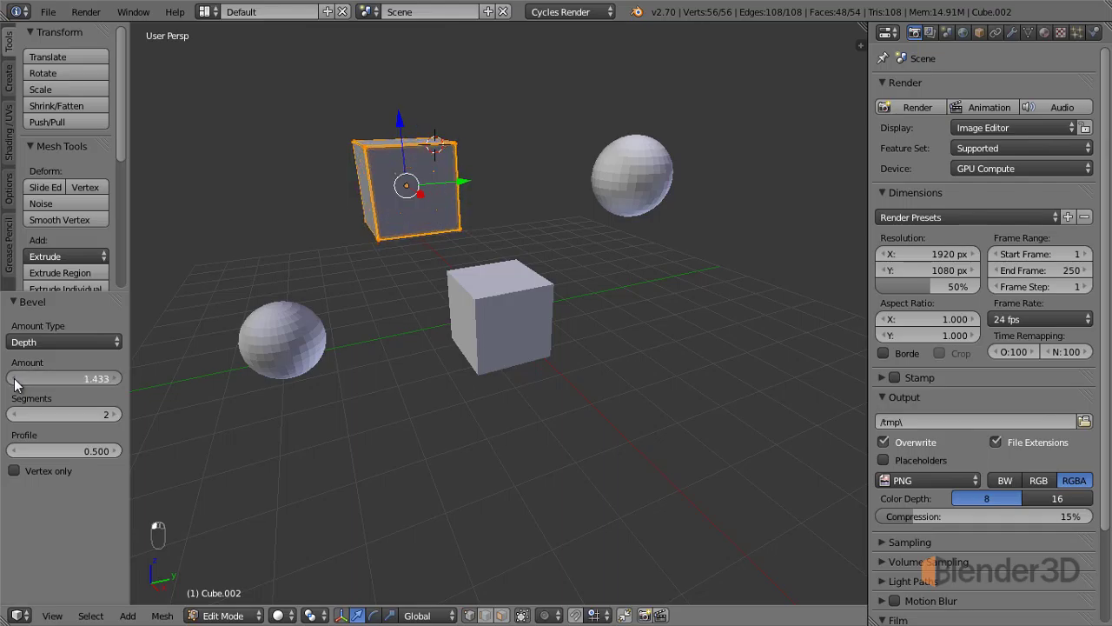
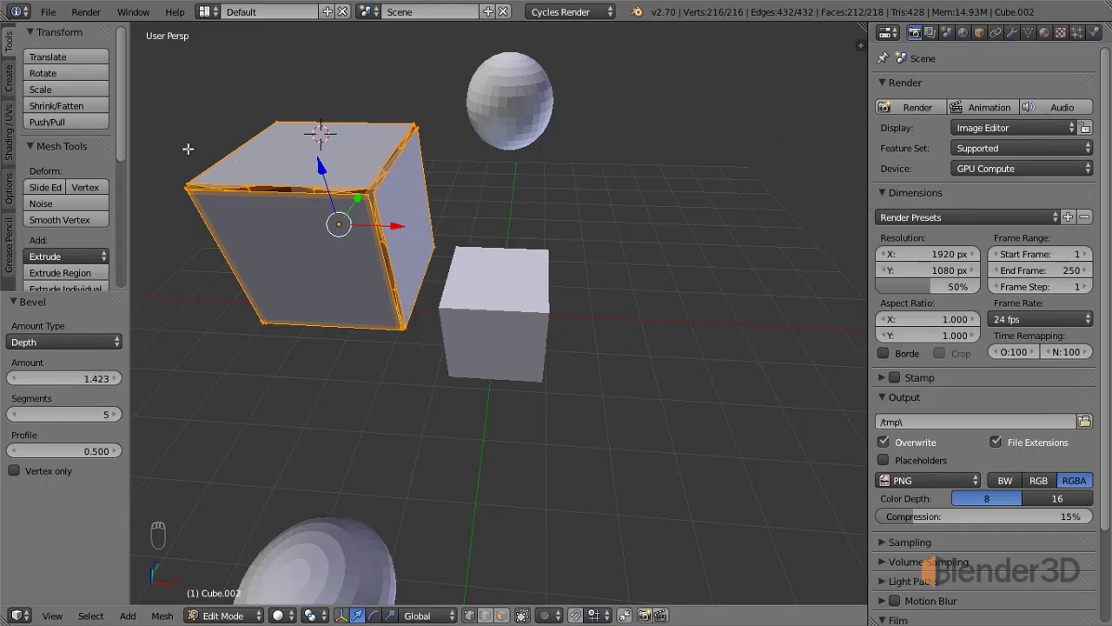
- Rotate the bevelled cube, undo the rotation, and zoom out to see the scene
drag(64, 74, 379, 182)
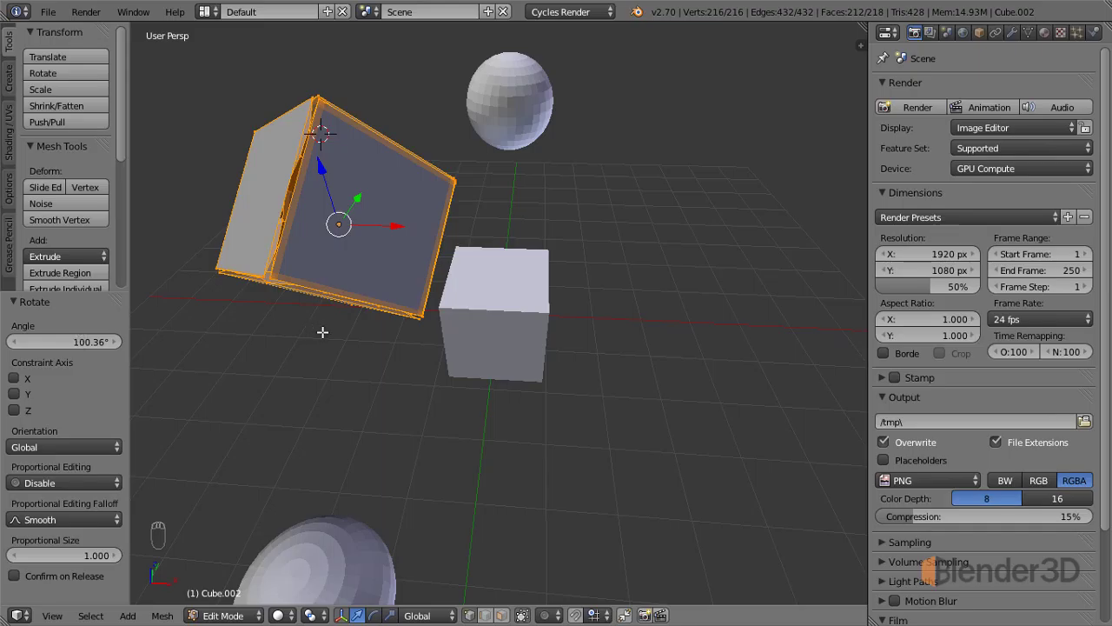
key(ctrl+z)
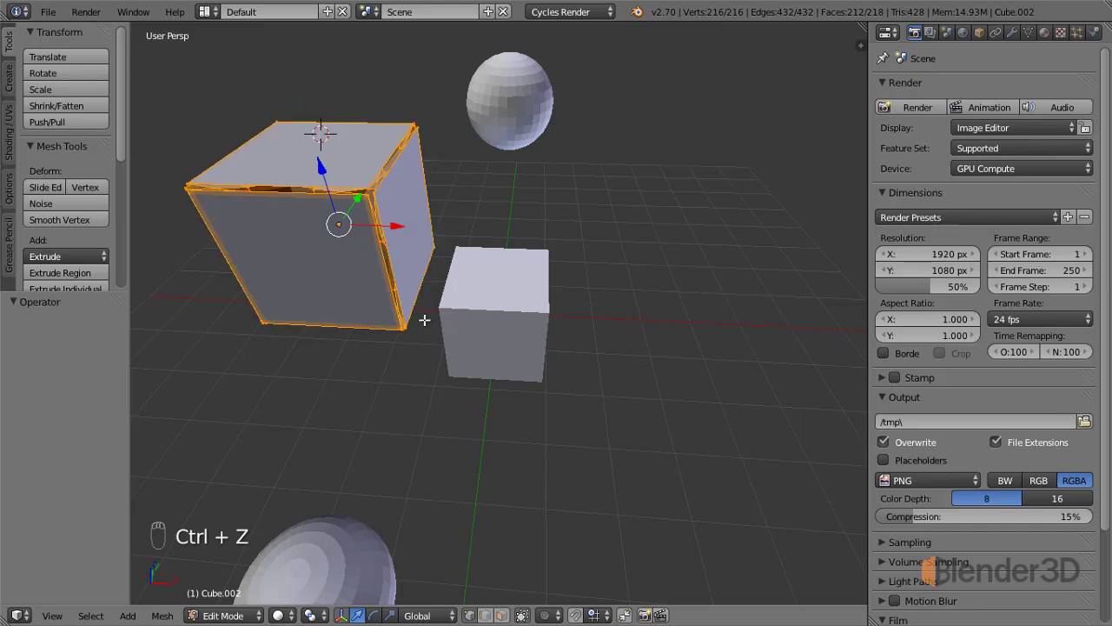
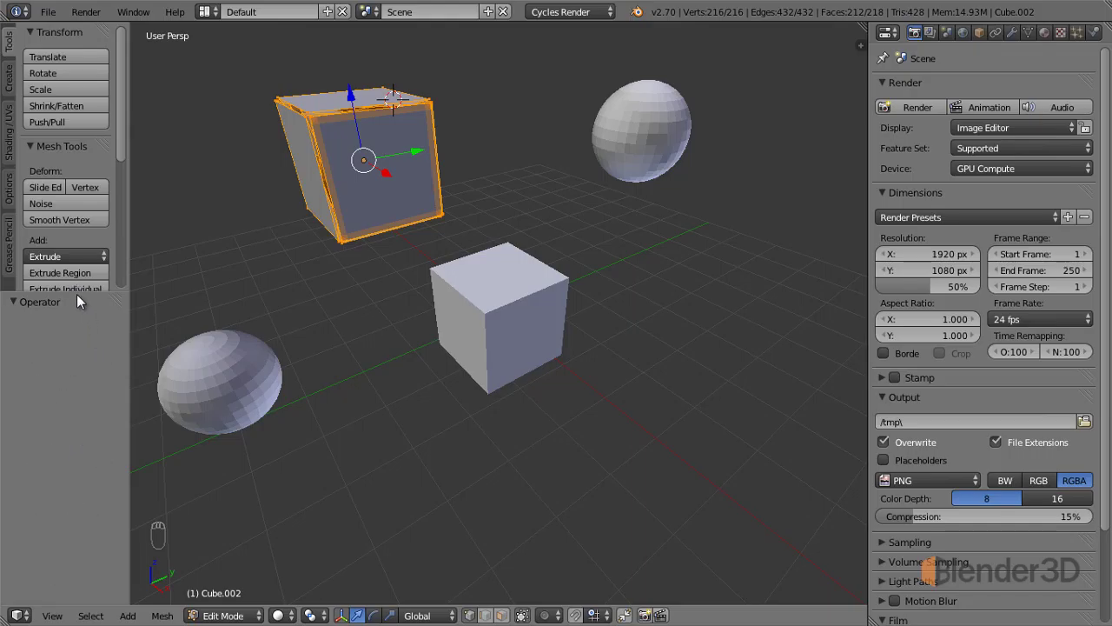
drag(77, 286, 97, 342)
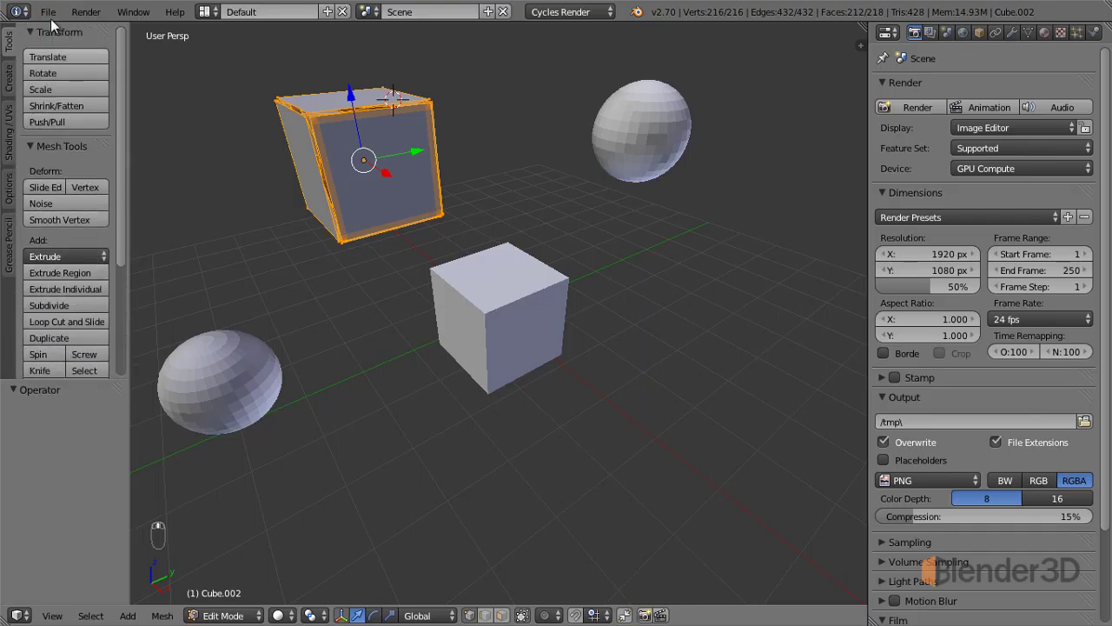
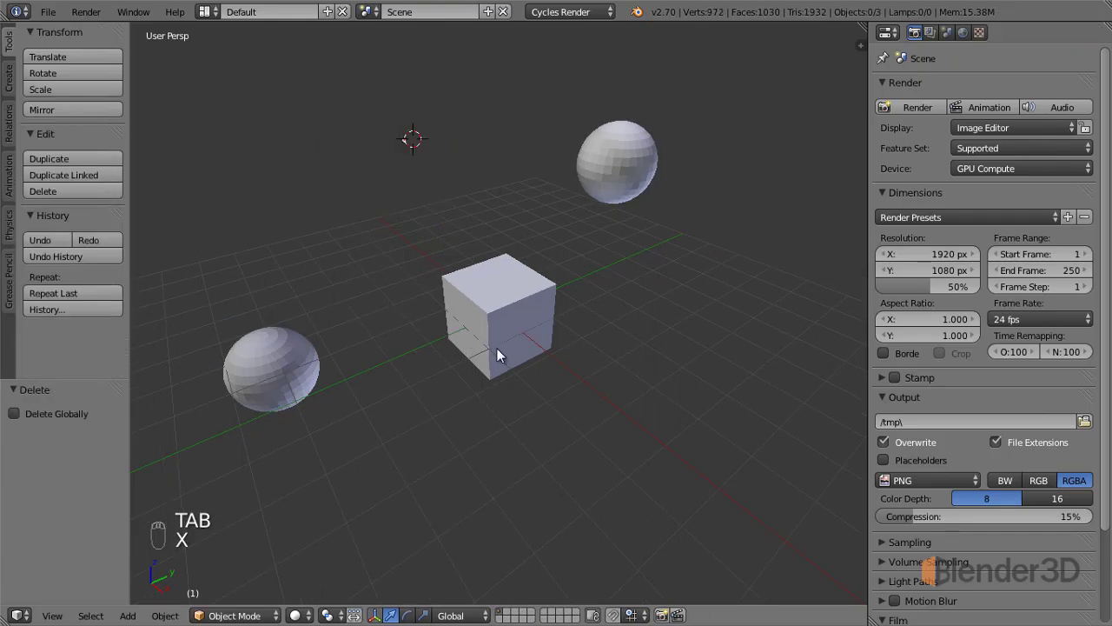
- Delete the bevelled cube, then orbit and select the remaining cube and two spheres
drag(530, 316, 584, 347)
drag(576, 347, 536, 338)
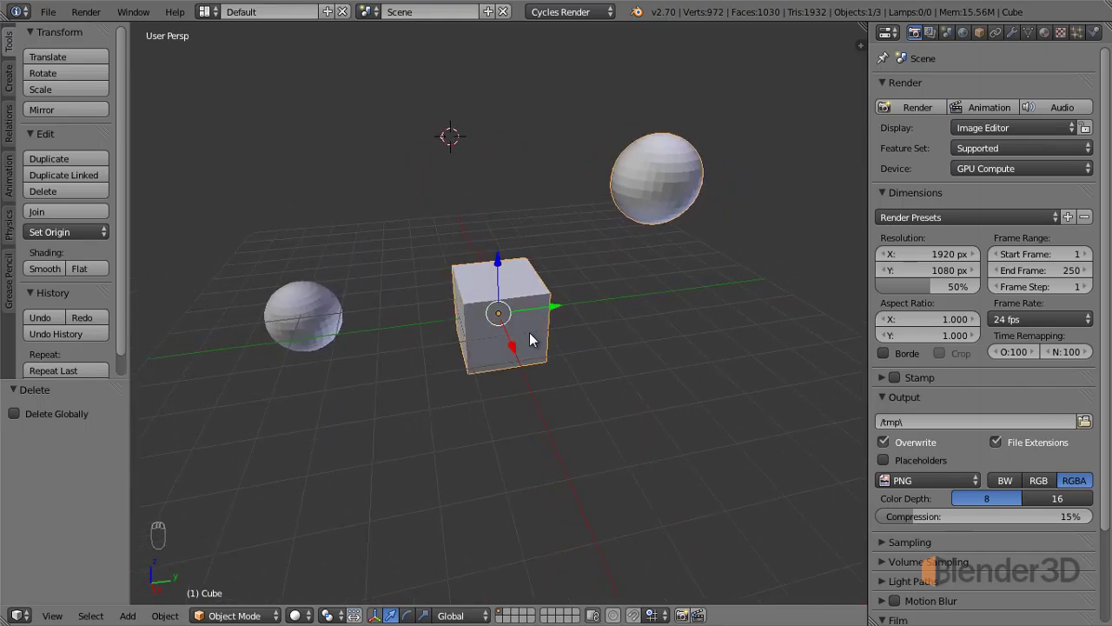
middle_click(535, 338)
drag(300, 355, 308, 390)
drag(309, 390, 300, 350)
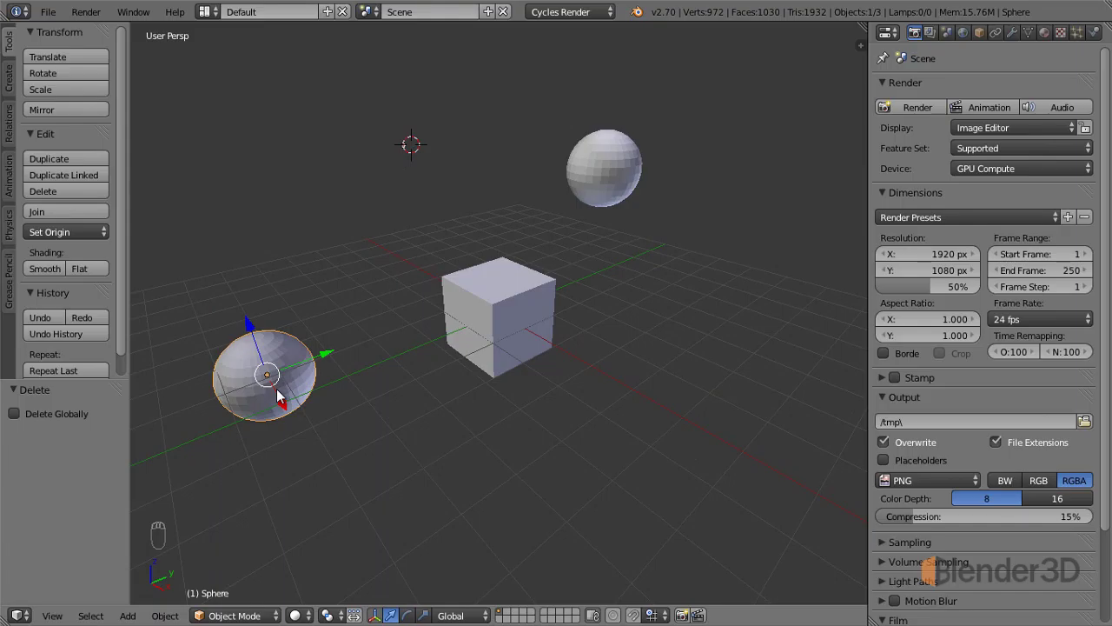
drag(501, 452, 538, 296)
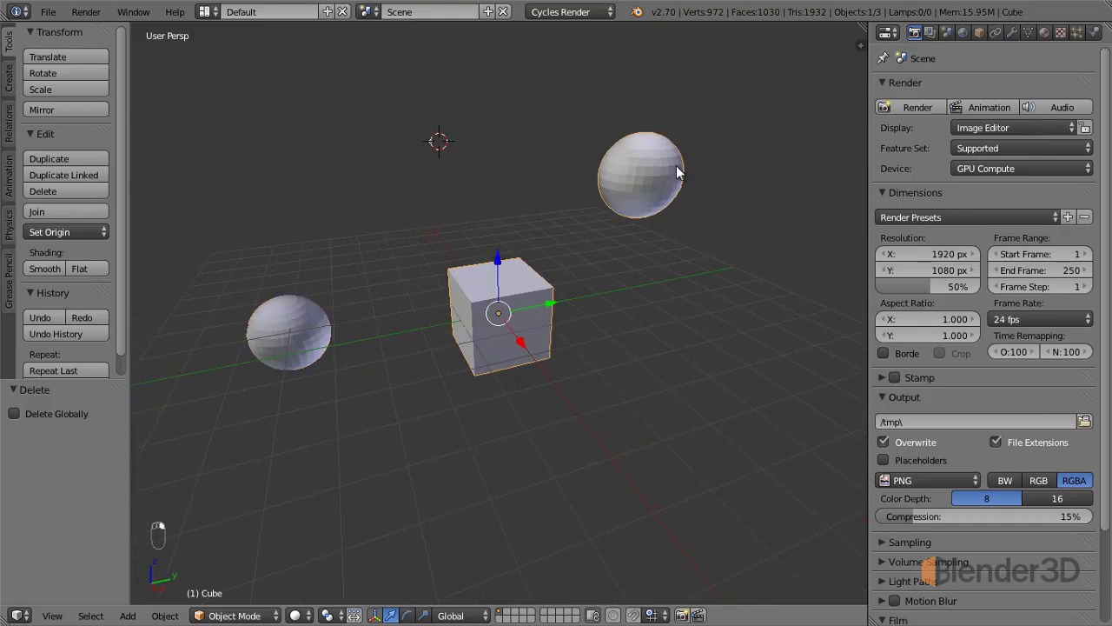
drag(516, 324, 665, 181)
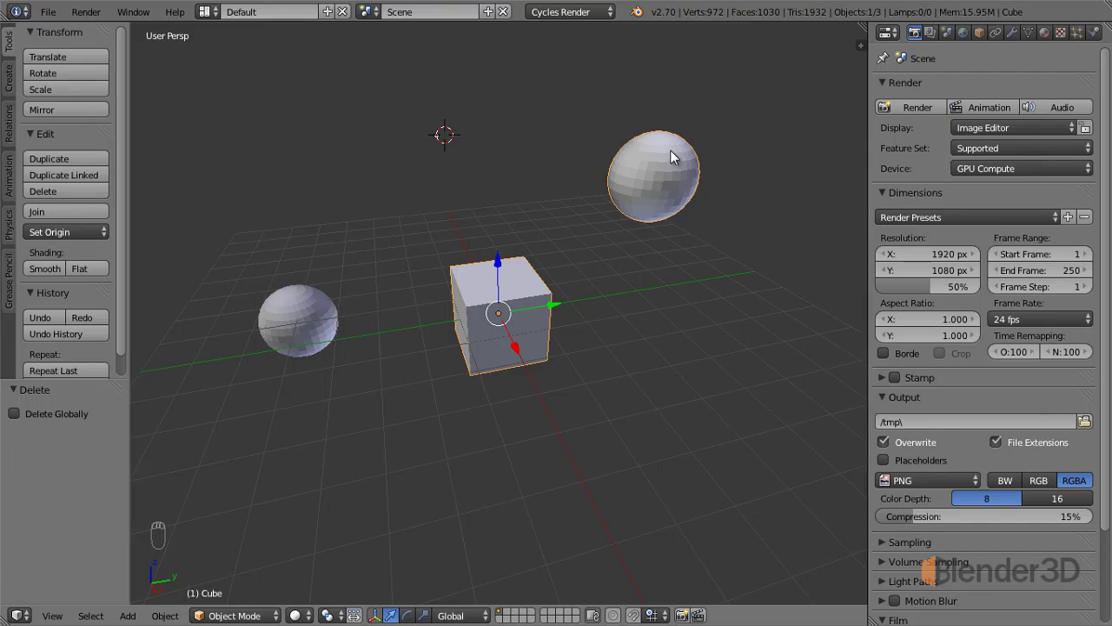
drag(647, 200, 532, 379)
drag(533, 380, 507, 342)
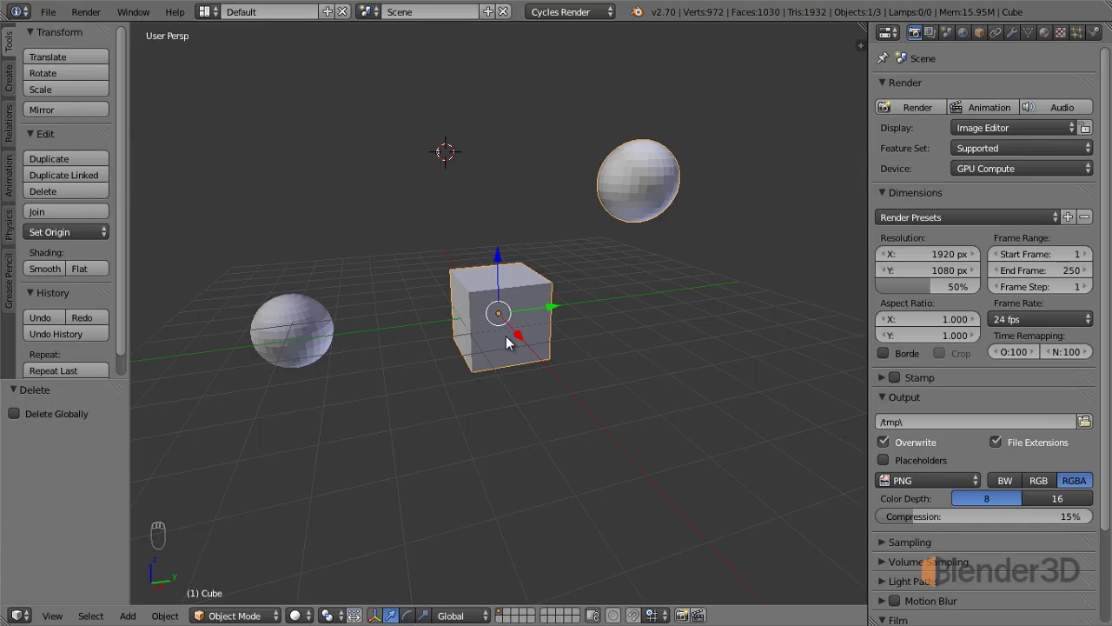
- Try and cancel a cube rotation, shift the left sphere's mesh toward the cube, and start rotating it
middle_click(512, 341)
drag(504, 340, 559, 361)
key(r)
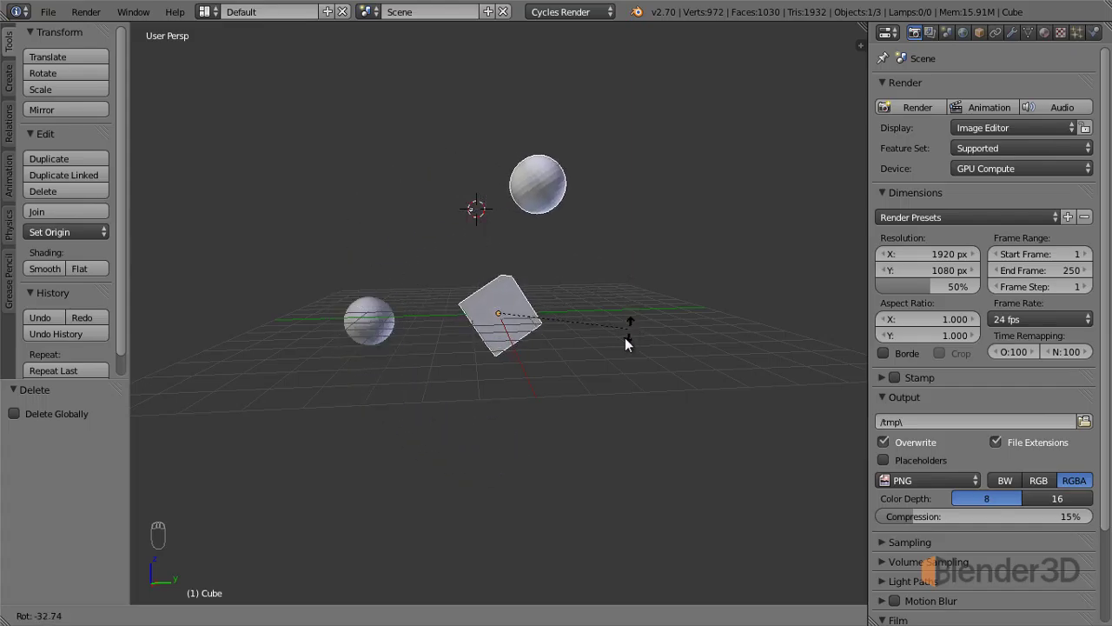
drag(478, 300, 71, 238)
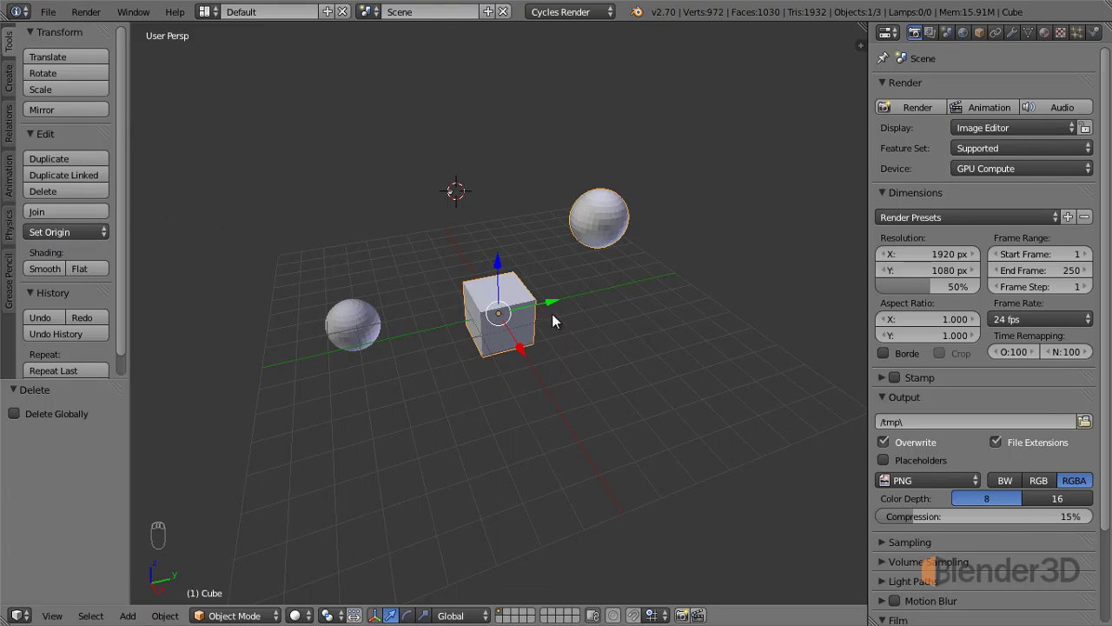
drag(553, 318, 511, 314)
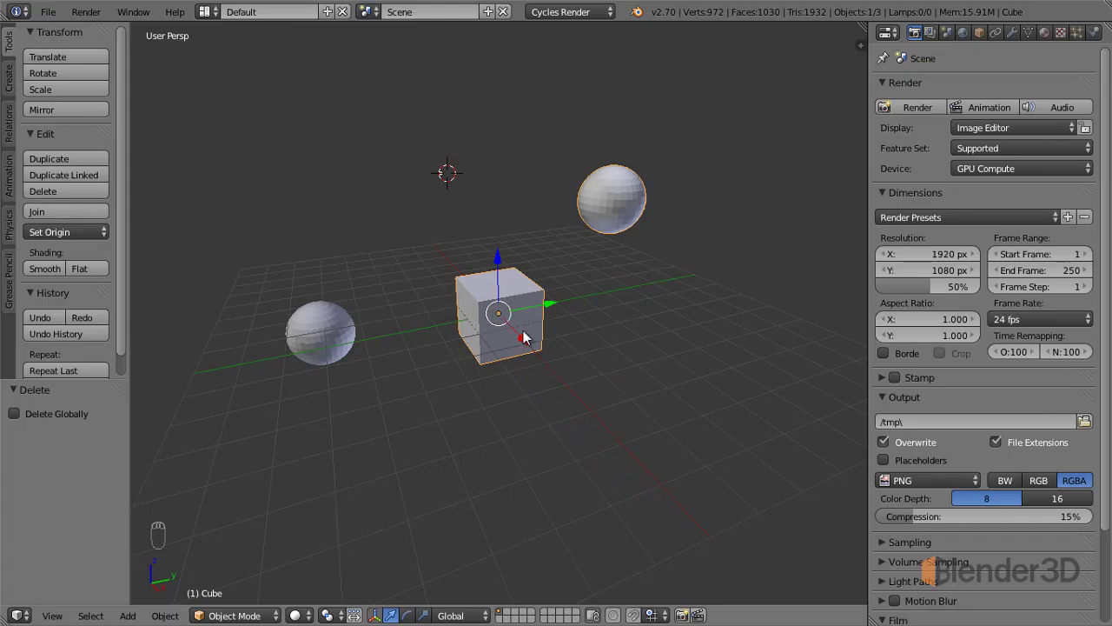
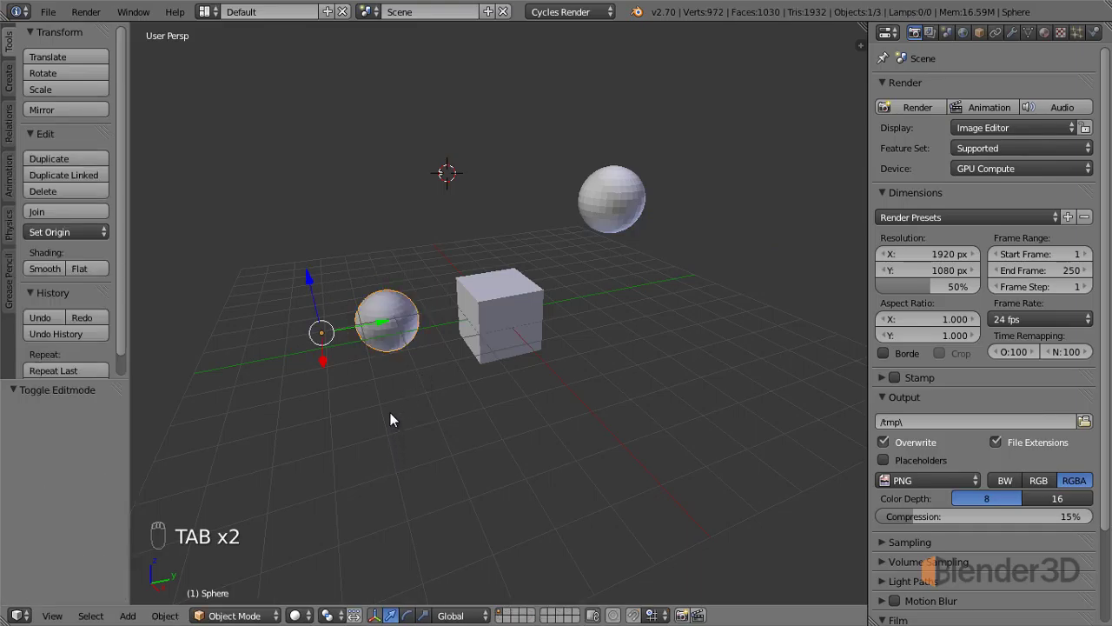
key(r)
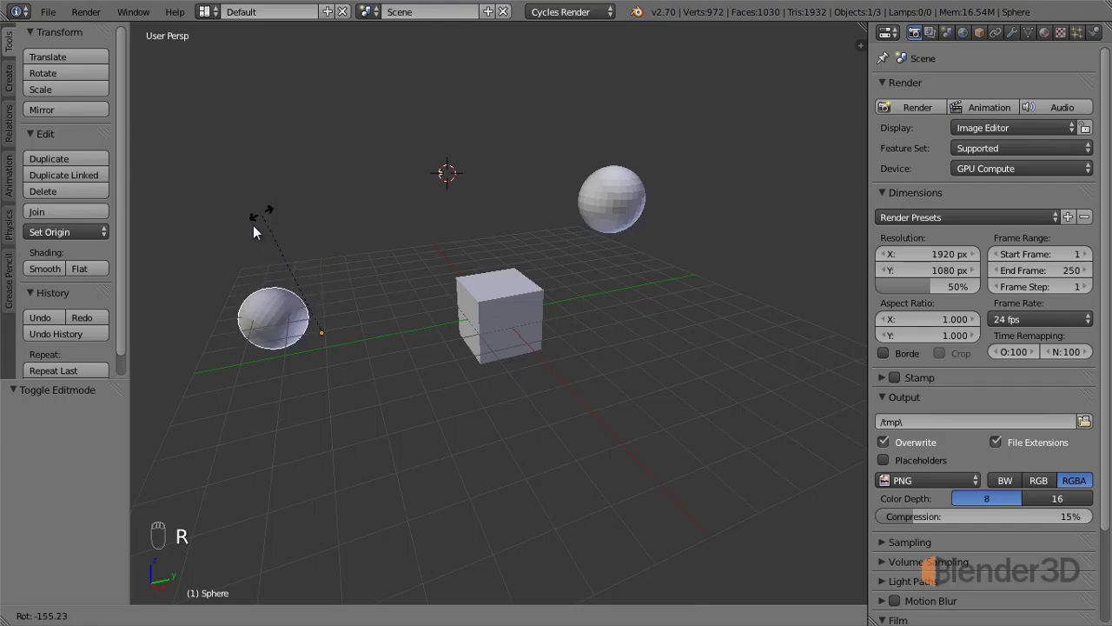